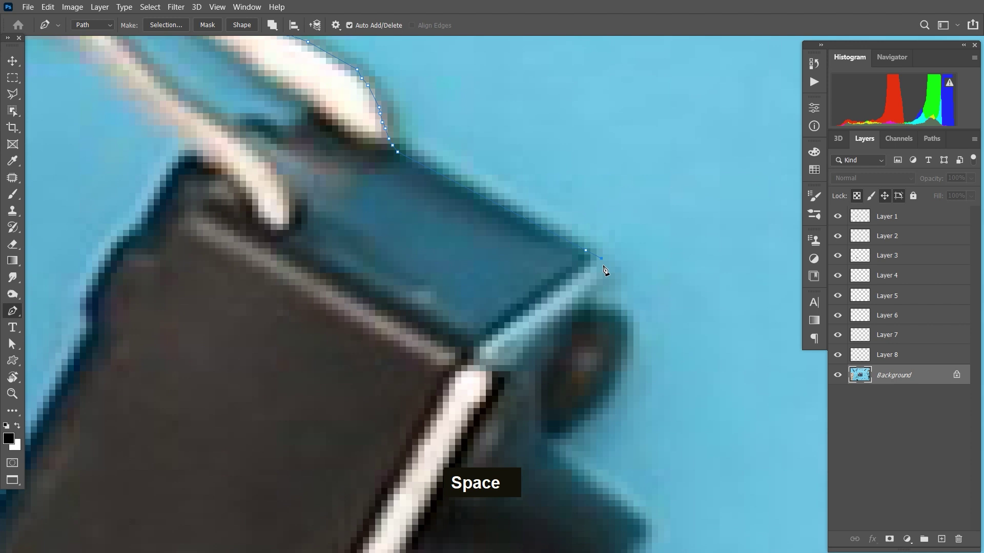
Place anchor points along the switch's lower body edge, undoing one misplaced point
double_click(605, 280)
key(space)
double_click(599, 205)
key(space)
double_click(703, 385)
key(ctrl+z)
key(space)
double_click(578, 272)
key(space)
double_click(473, 290)
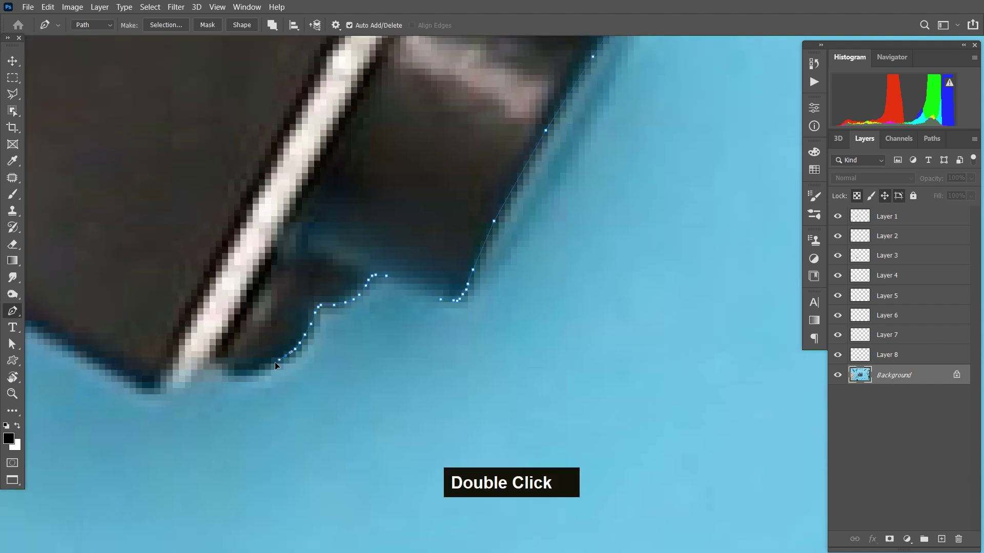
Continue the outline path onto the first lower leg of the switch
key(space)
double_click(551, 386)
key(space)
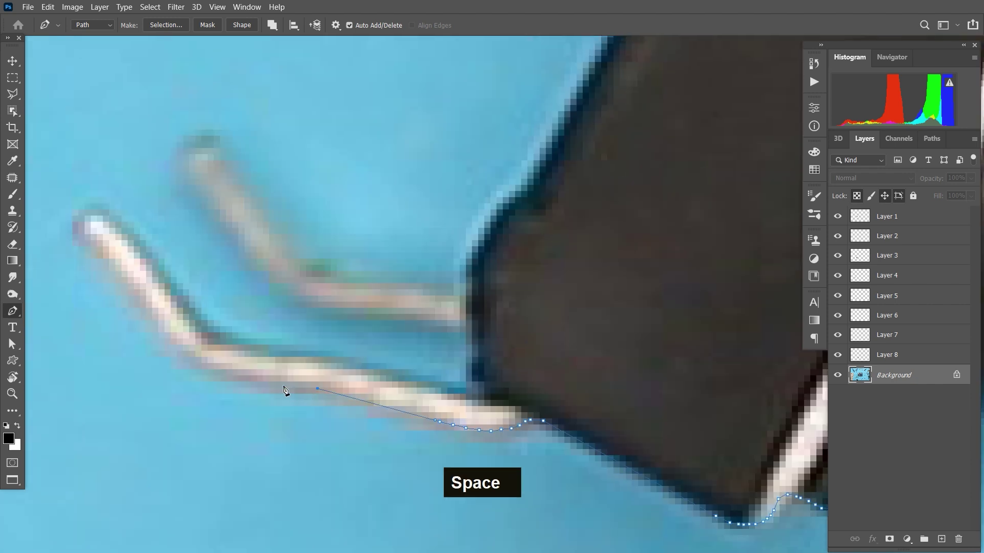
Trace the path around the lower legs' tips and back up the switch side
double_click(223, 377)
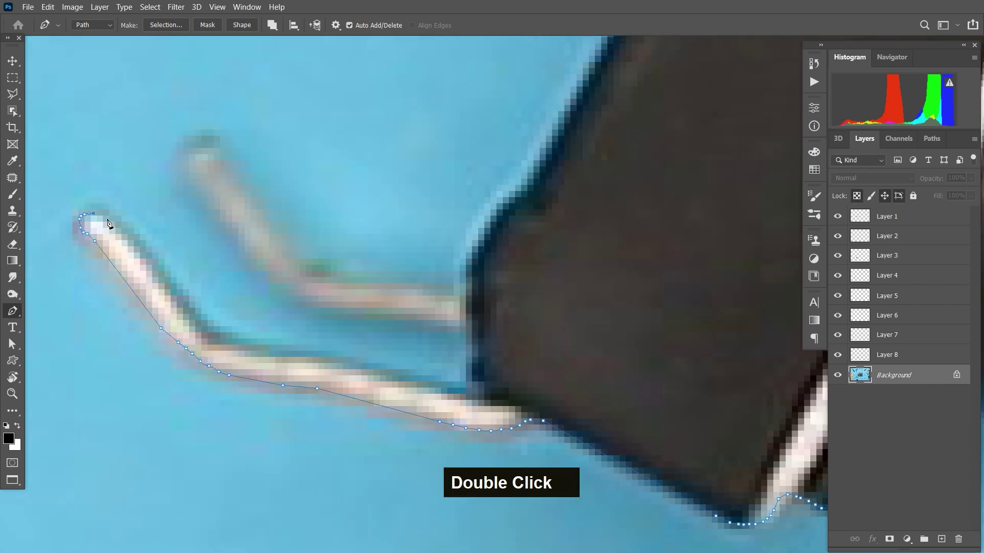
double_click(226, 344)
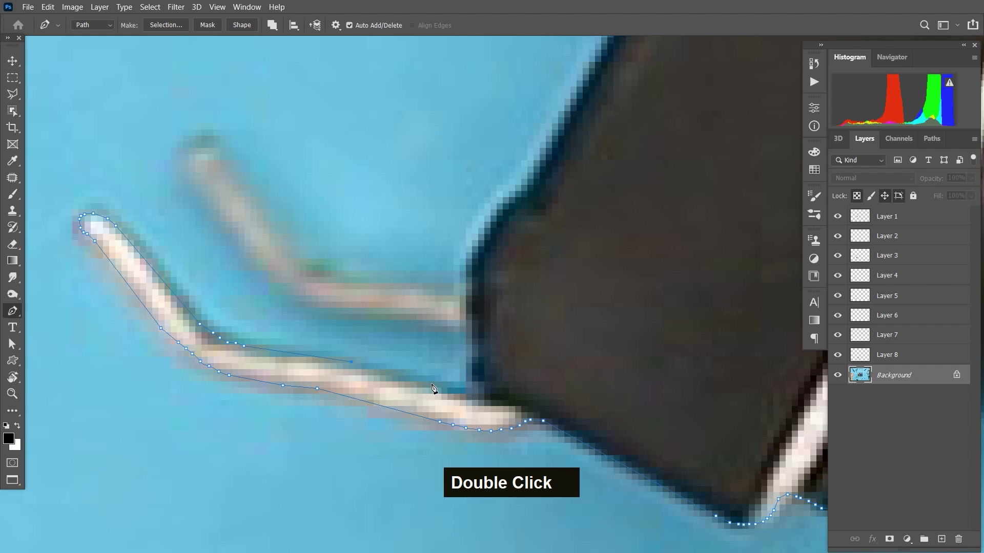
double_click(482, 395)
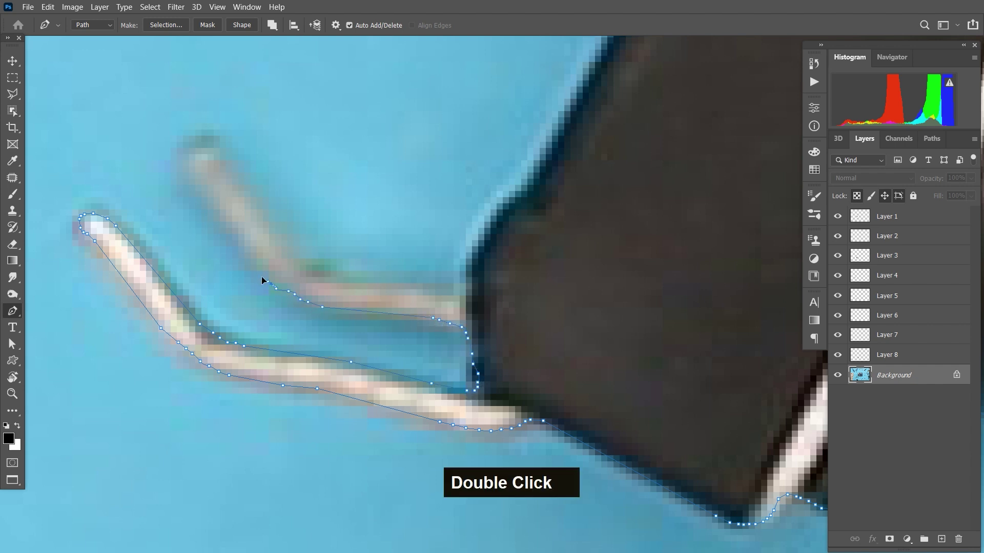
double_click(221, 156)
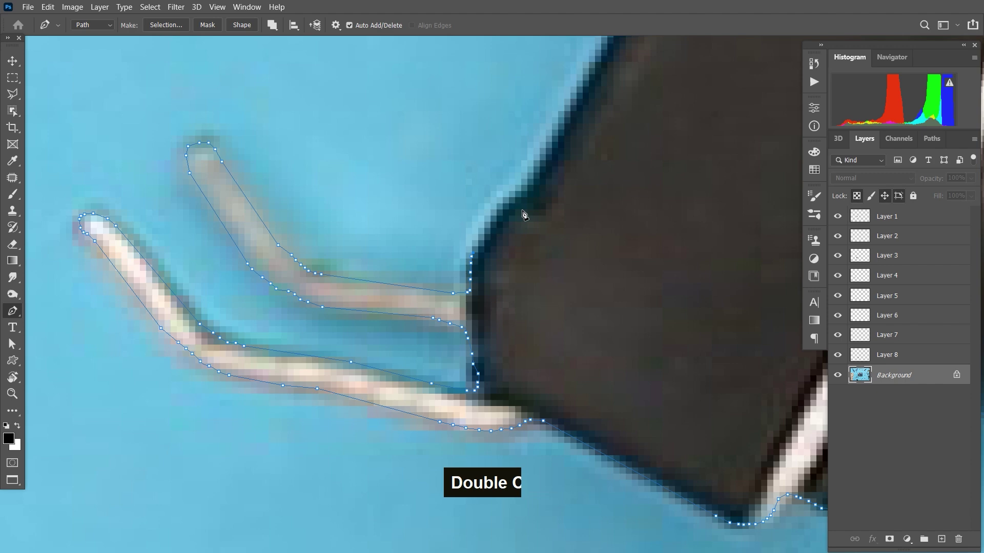
double_click(467, 300)
key(space)
Trace around the switch top and upper legs, undoing two points, and close the outline path
double_click(563, 189)
key(space)
key(space)
double_click(583, 136)
key(space)
double_click(494, 288)
key(space)
double_click(481, 359)
double_click(180, 222)
key(ctrl+z)
key(ctrl+z)
double_click(257, 187)
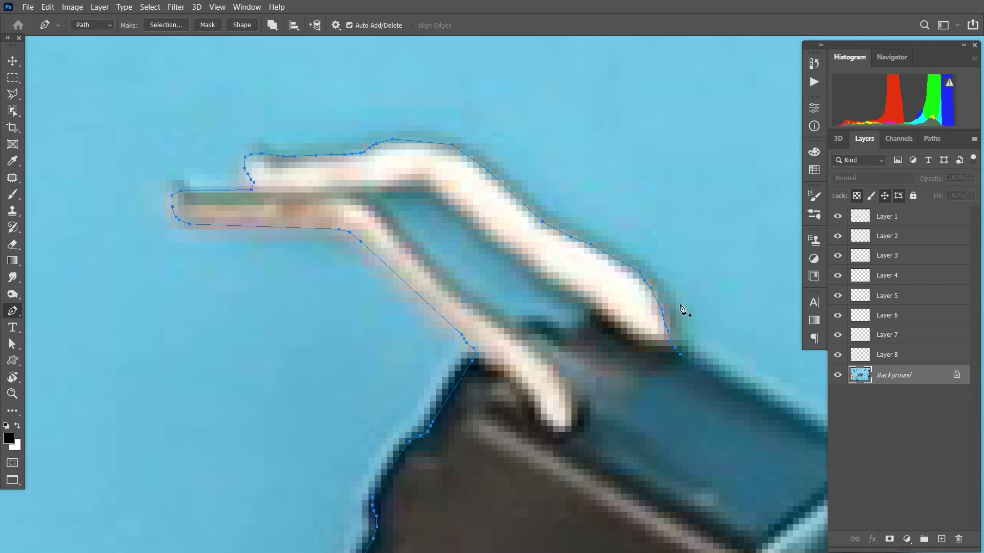
Convert the closed outline path into a selection and create a new Layer 9
key(ctrl+-)
key(ctrl+Return)
key(space)
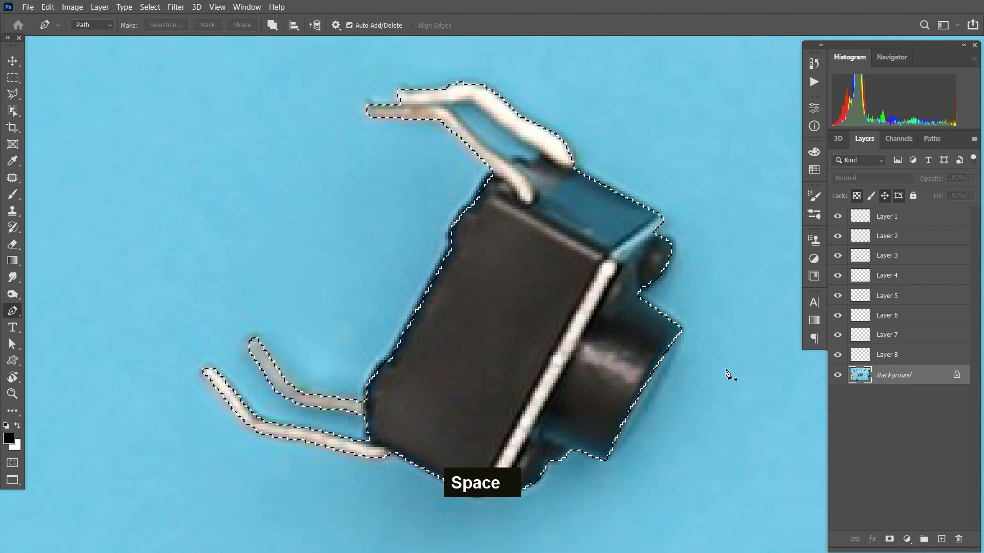
key(m)
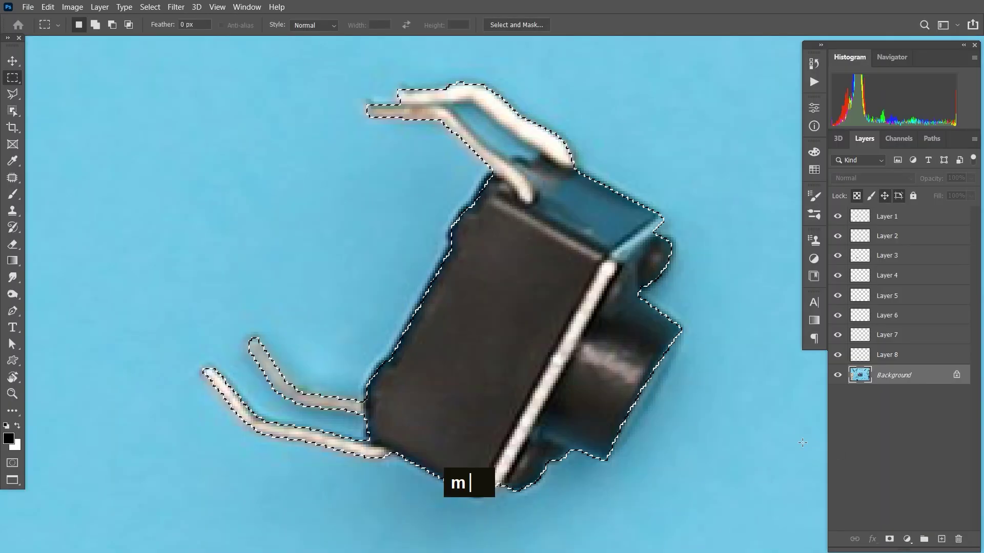
key(ctrl+j)
Start a new path with anchor points along the upper leads
key(z)
double_click(489, 124)
key(space)
double_click(590, 152)
key(space)
key(ctrl+-)
key(space)
Outline the blue gap between the upper legs with the Pen and convert it to a selection
key(z)
text(z p)
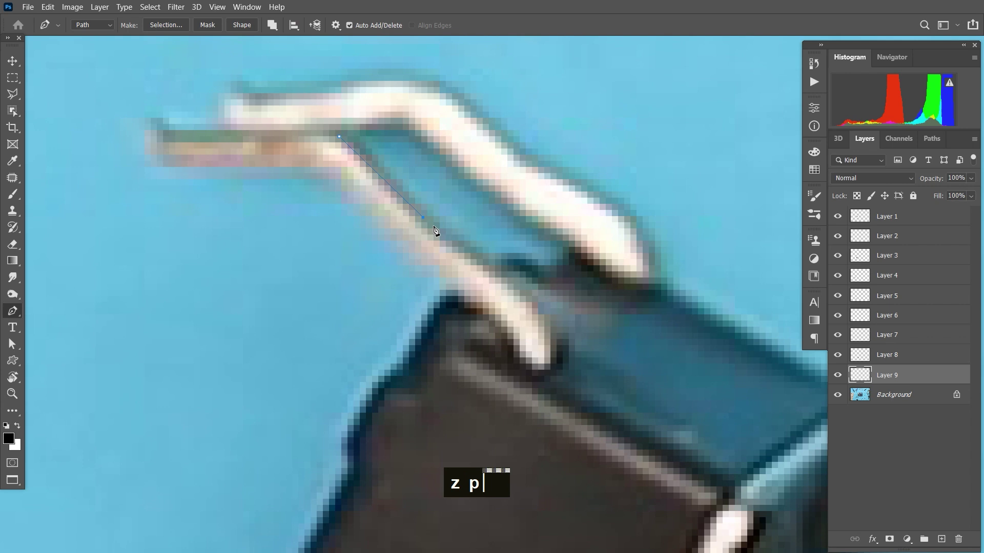
double_click(487, 268)
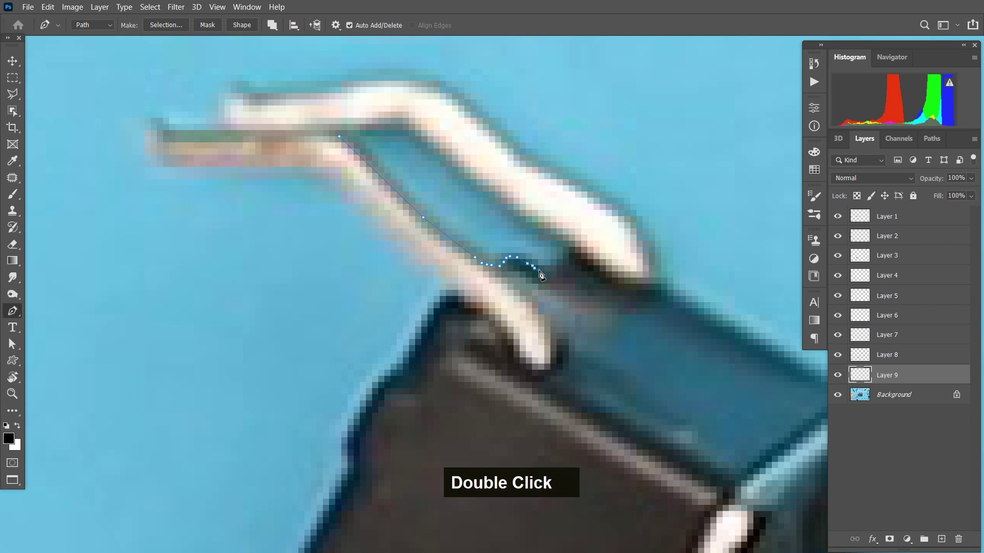
key(ctrl+z)
double_click(551, 235)
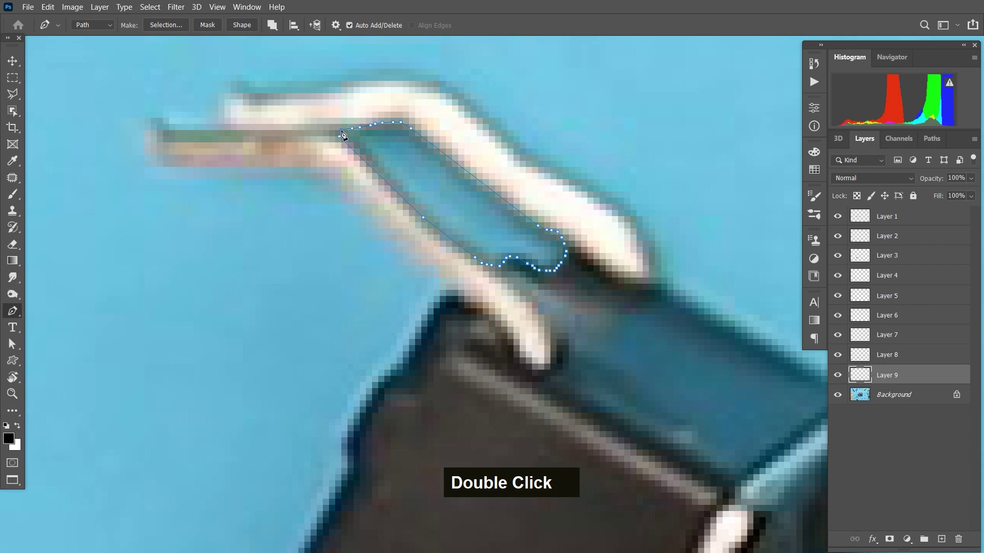
key(ctrl+Return)
Delete the selected gap area and deselect, leaving the Background layer visible
key(Delete)
key(ctrl+d)
key(ctrl+d)
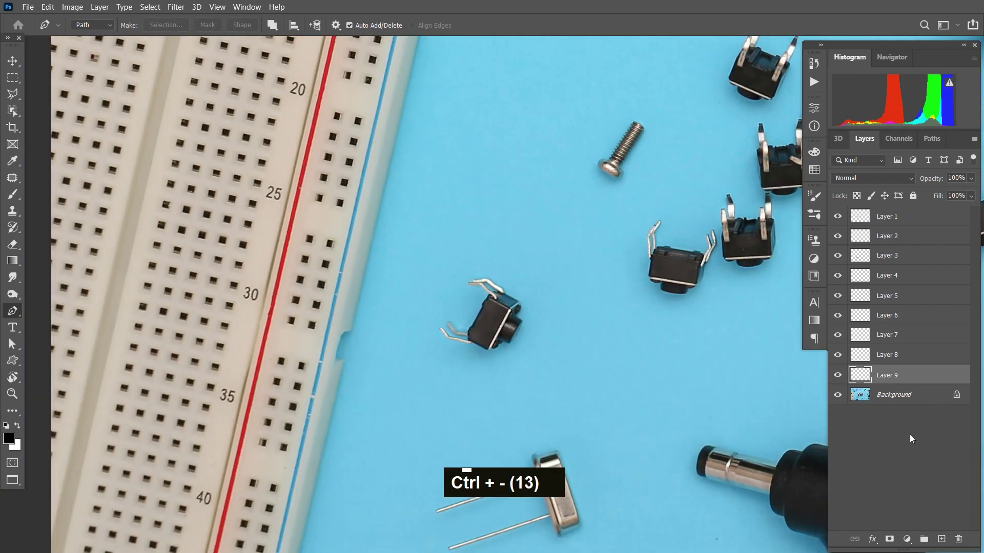